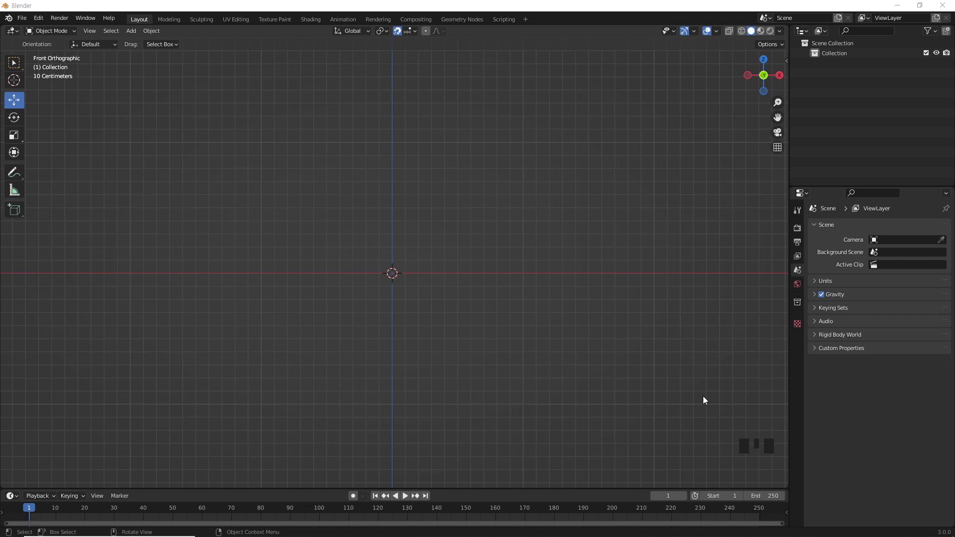
# Step: Show the Add menu with its mesh primitives in the 3D viewport
pyautogui.click(616, 370)
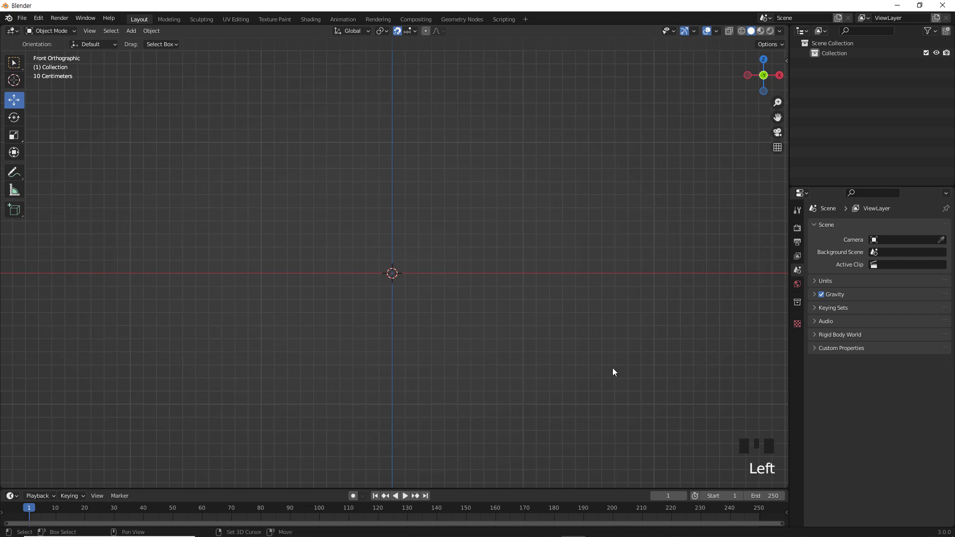
# Step: Add a cube, enter Edit Mode and loop-cut it through the centre to keep the right half
pyautogui.press('shift+a')
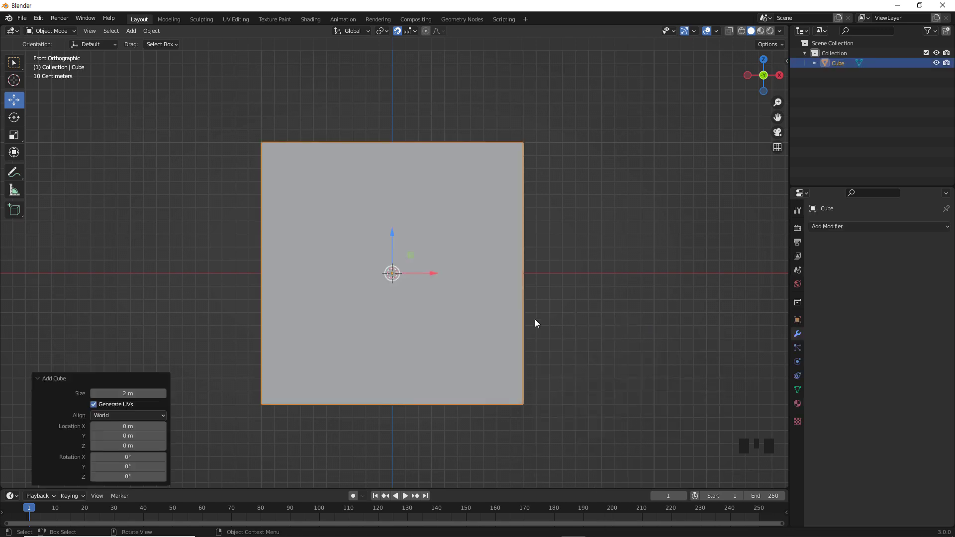
pyautogui.scroll(-3)
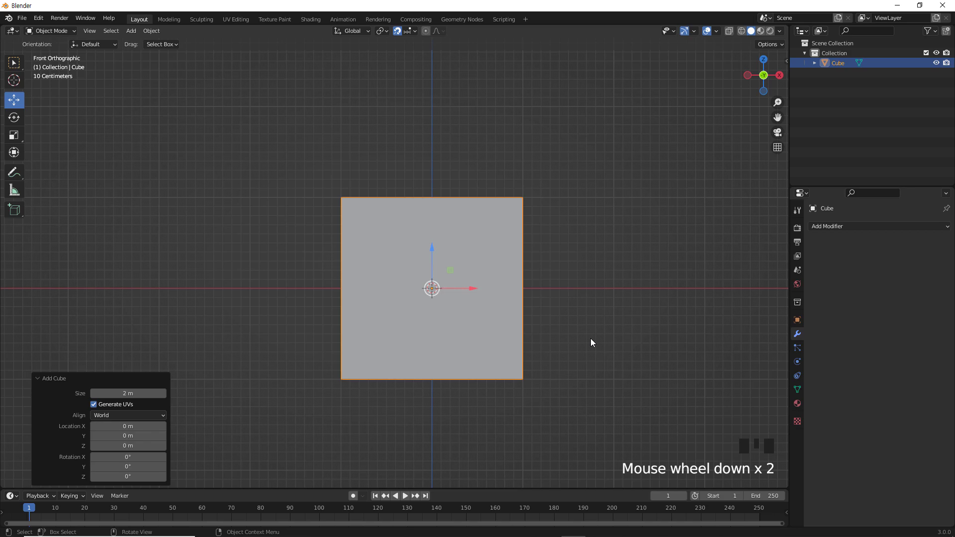
pyautogui.press('Tab')
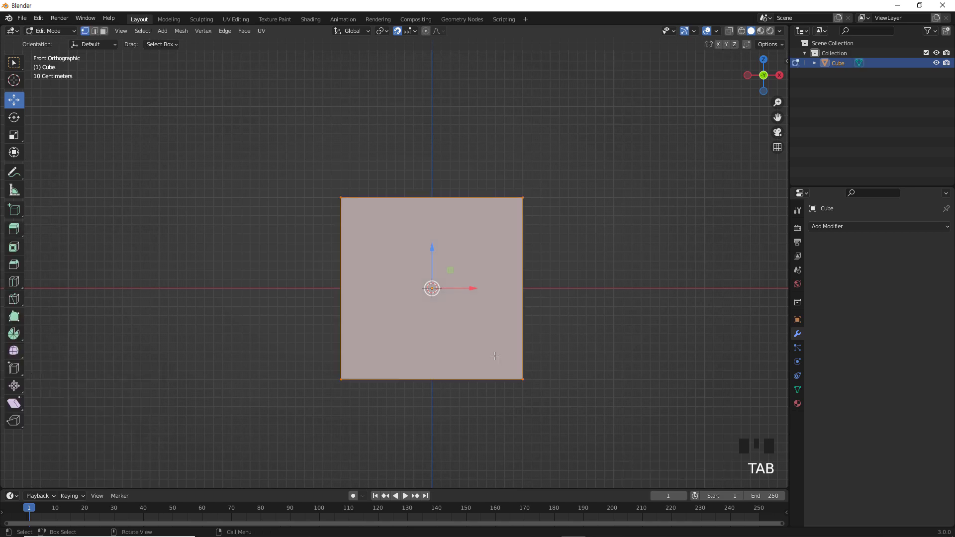
pyautogui.press('ctrl+r')
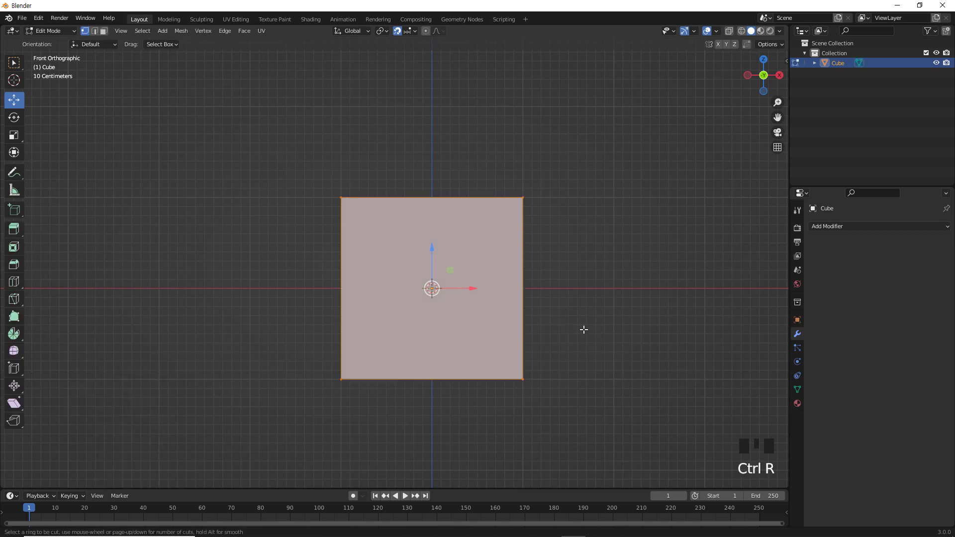
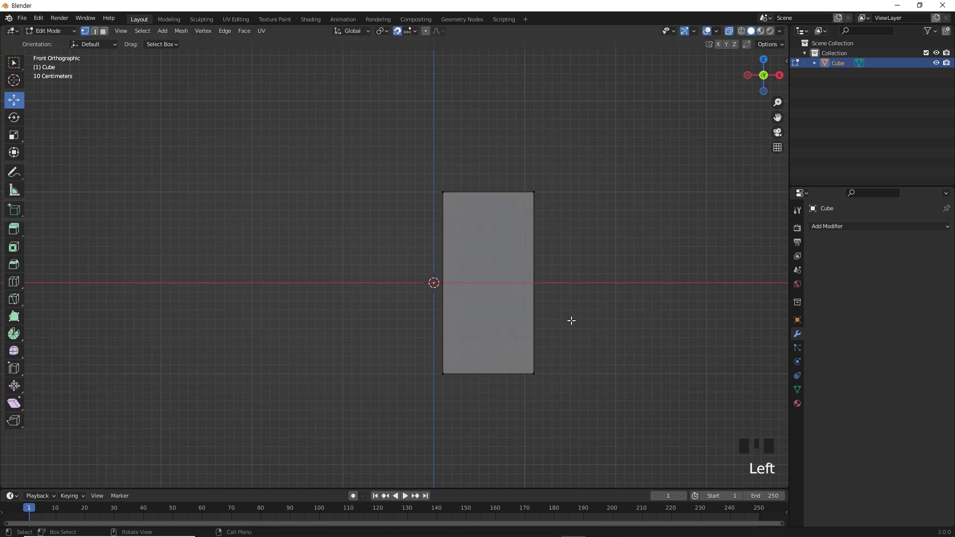
# Step: Return to Object Mode and mirror the half cube on X with Merge enabled, in front view
pyautogui.press('Tab')
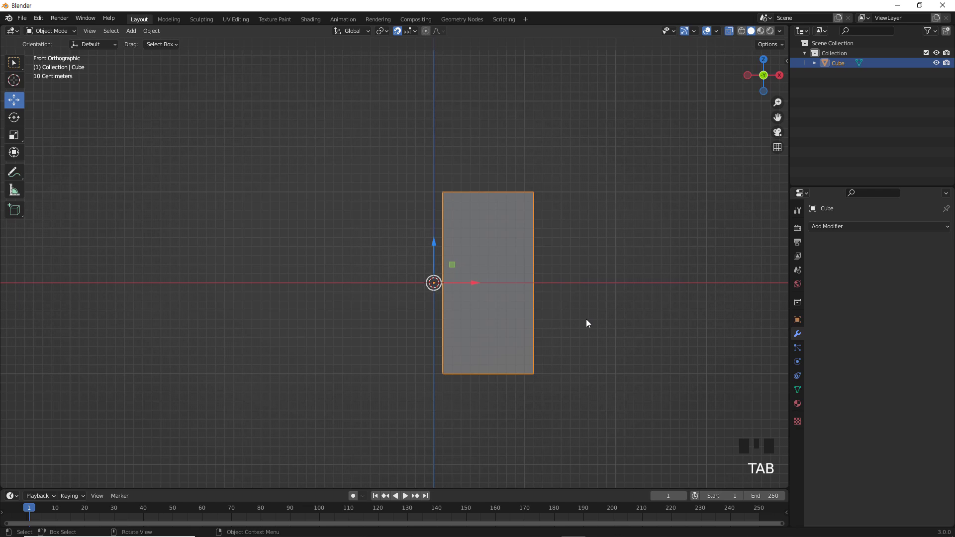
pyautogui.press('alt+z')
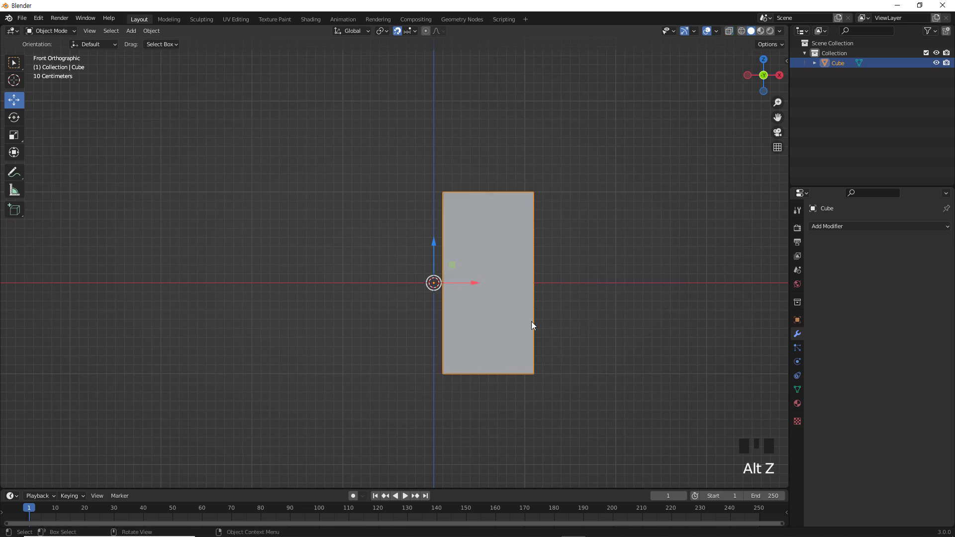
pyautogui.moveTo(484, 329); pyautogui.dragTo(496, 334)
pyautogui.press('KP_1')
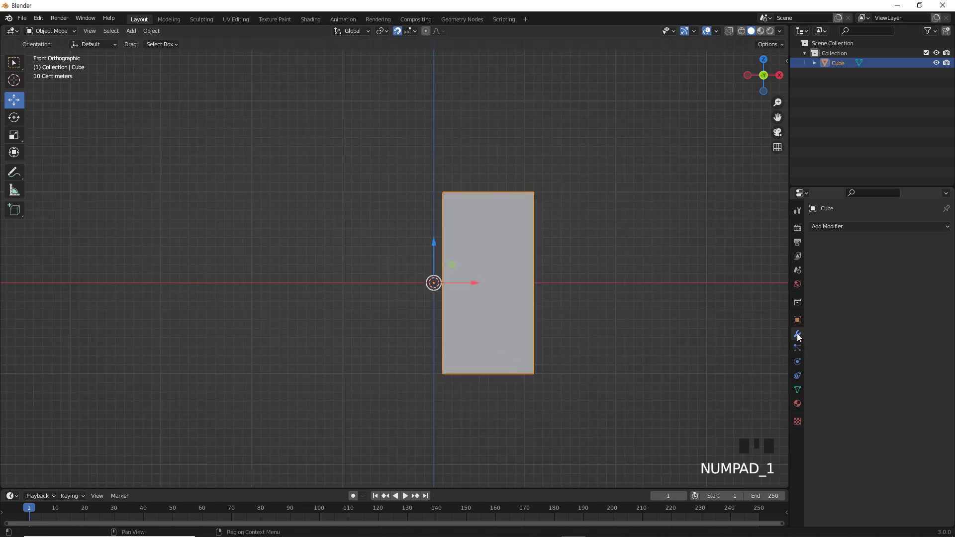
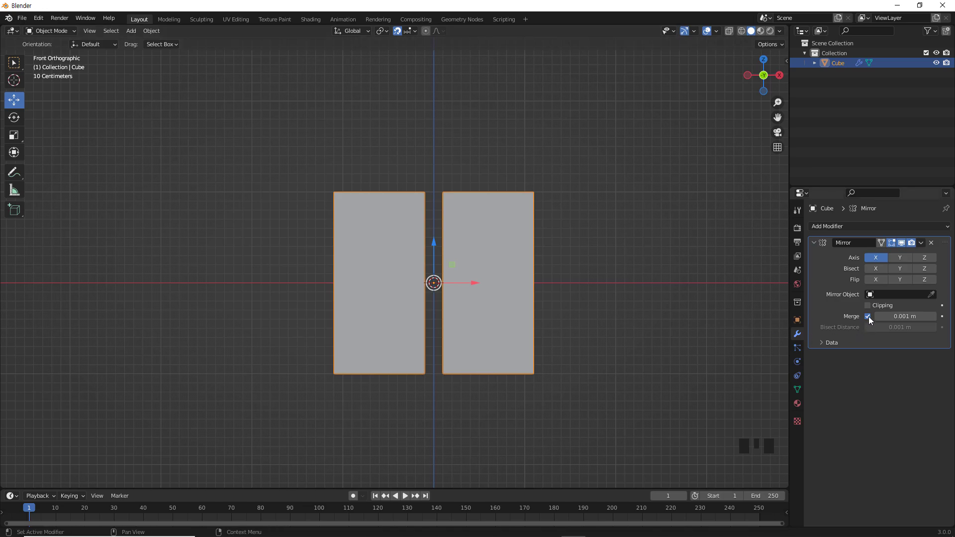
# Step: Add a Weld modifier below the Mirror modifier on the cube
pyautogui.click(854, 406)
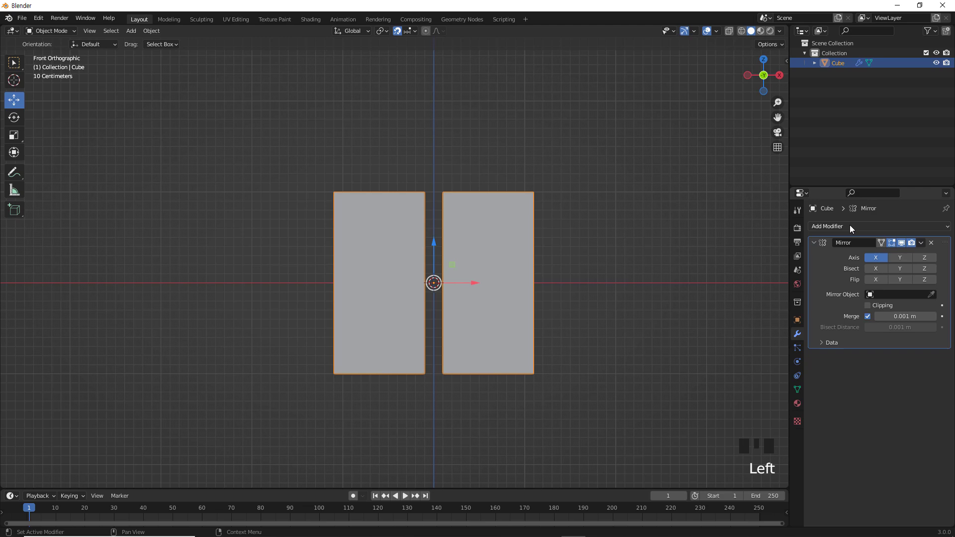
pyautogui.click(853, 226)
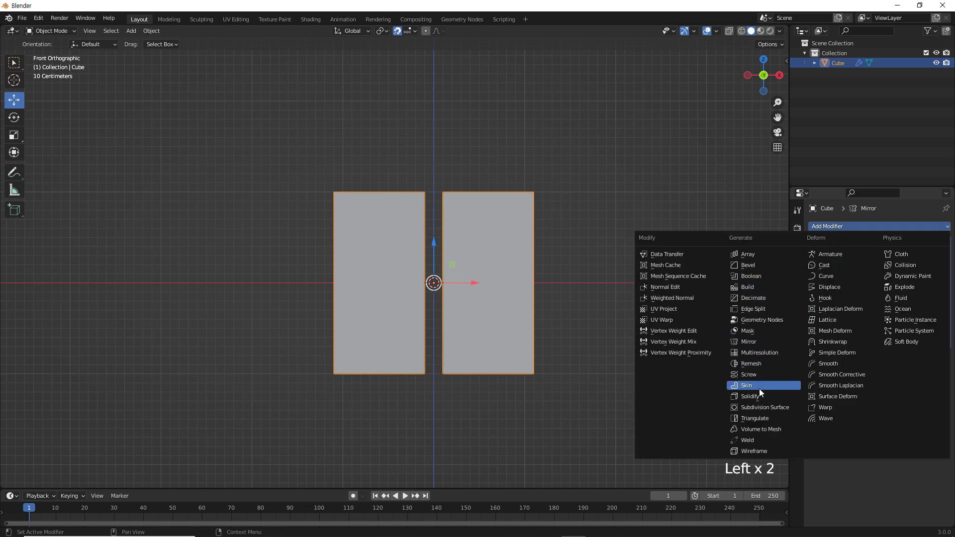
pyautogui.click(756, 439)
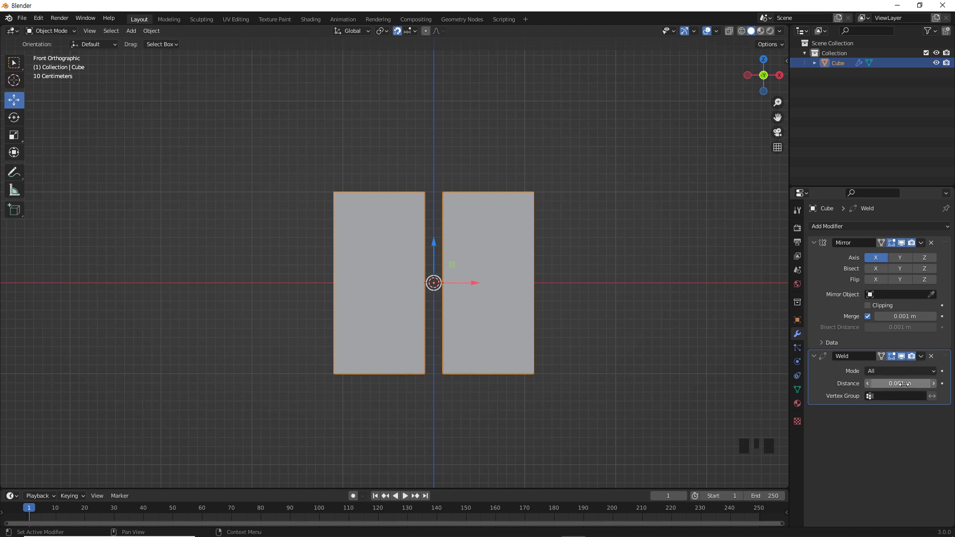
# Step: Keep Weld mode on All and orbit to a perspective view of the two blocks
pyautogui.moveTo(890, 373); pyautogui.dragTo(835, 370)
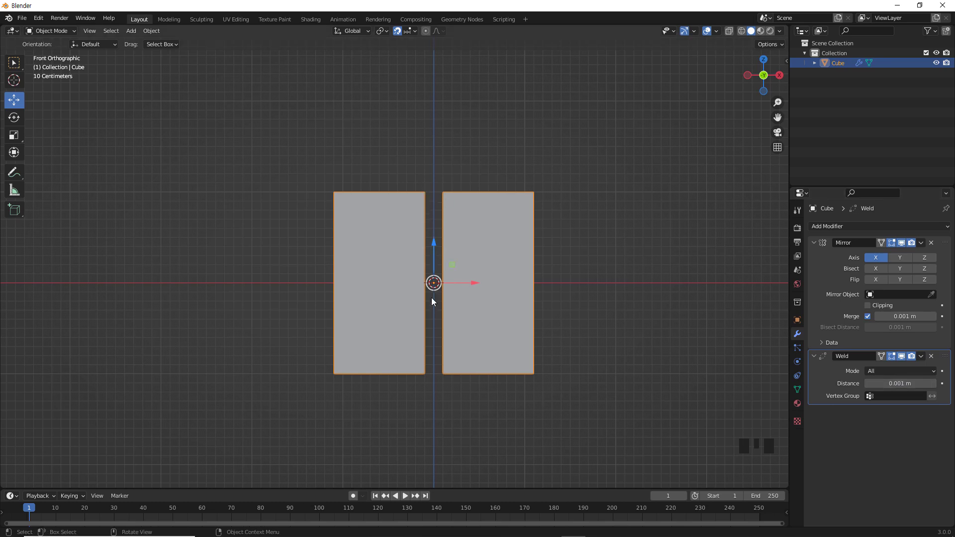
pyautogui.moveTo(450, 311); pyautogui.dragTo(608, 294)
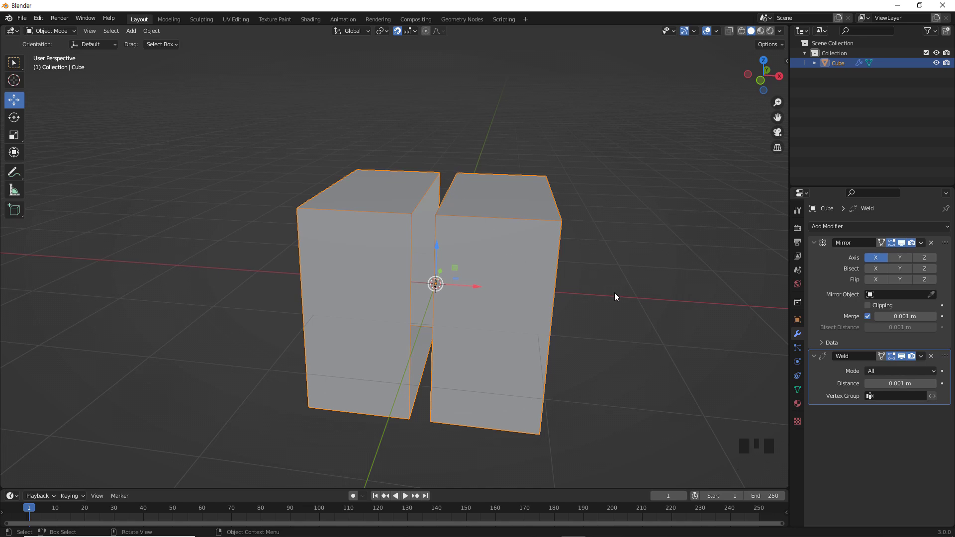